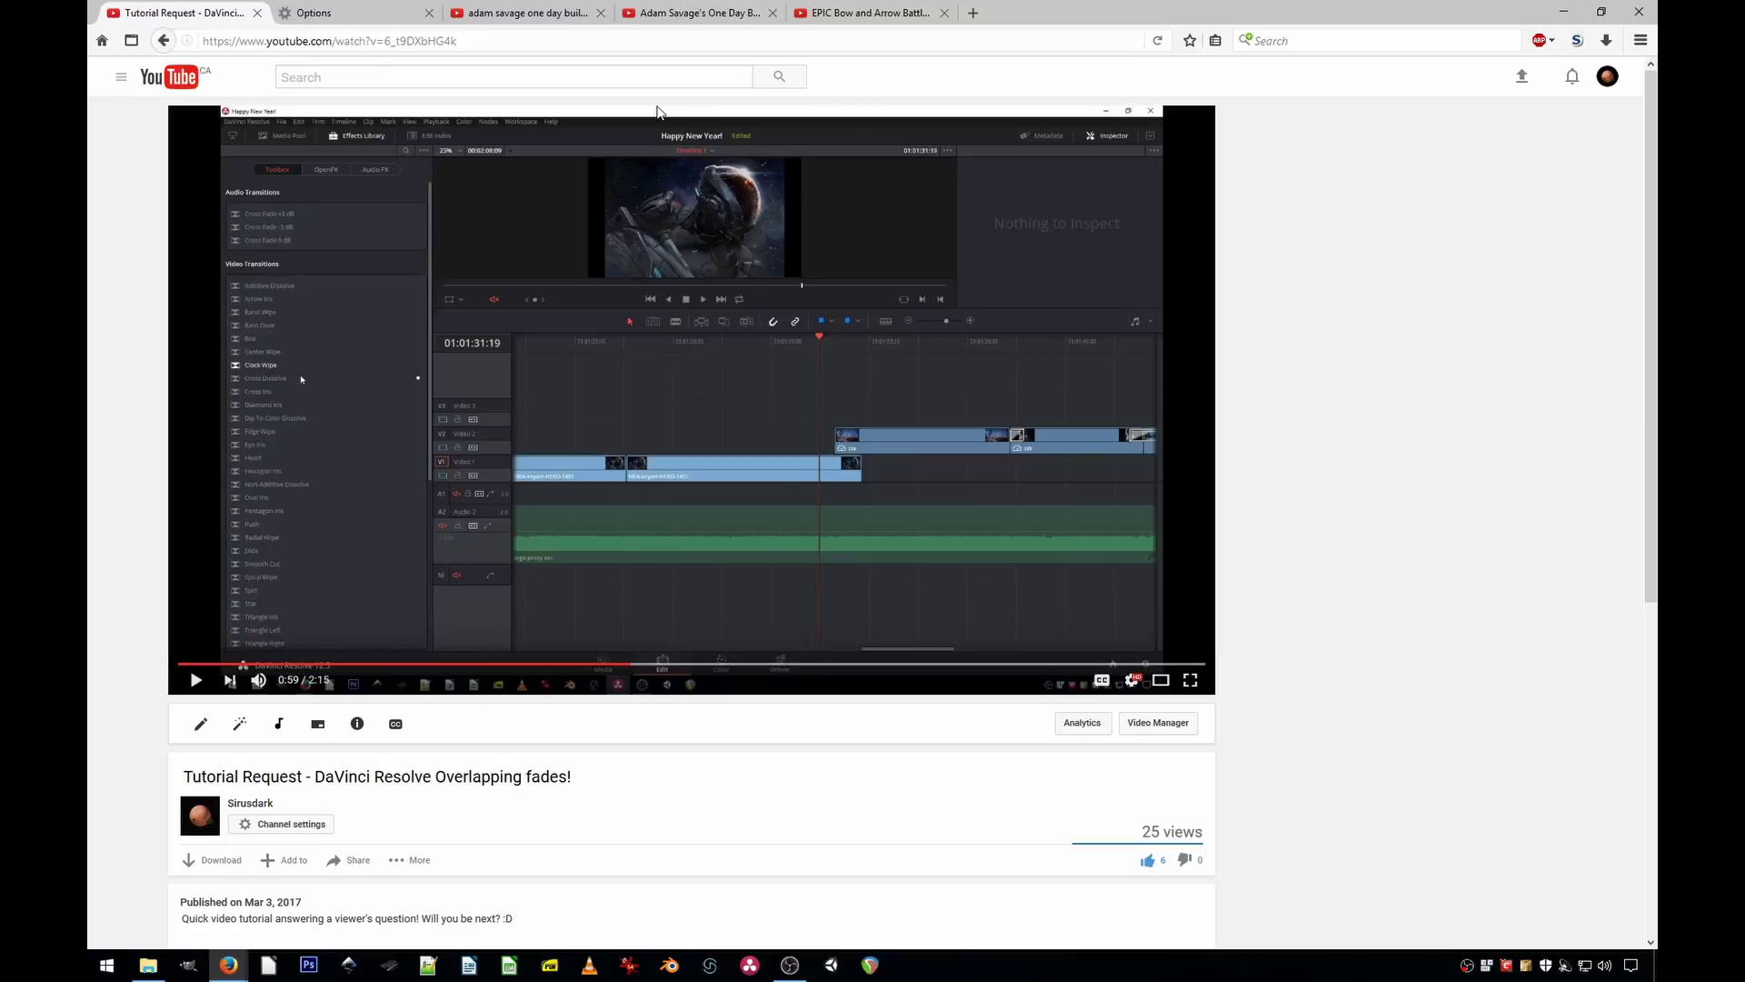
- Show the YouTube search results for 'adam savage one day builds'
left_click(567, 19)
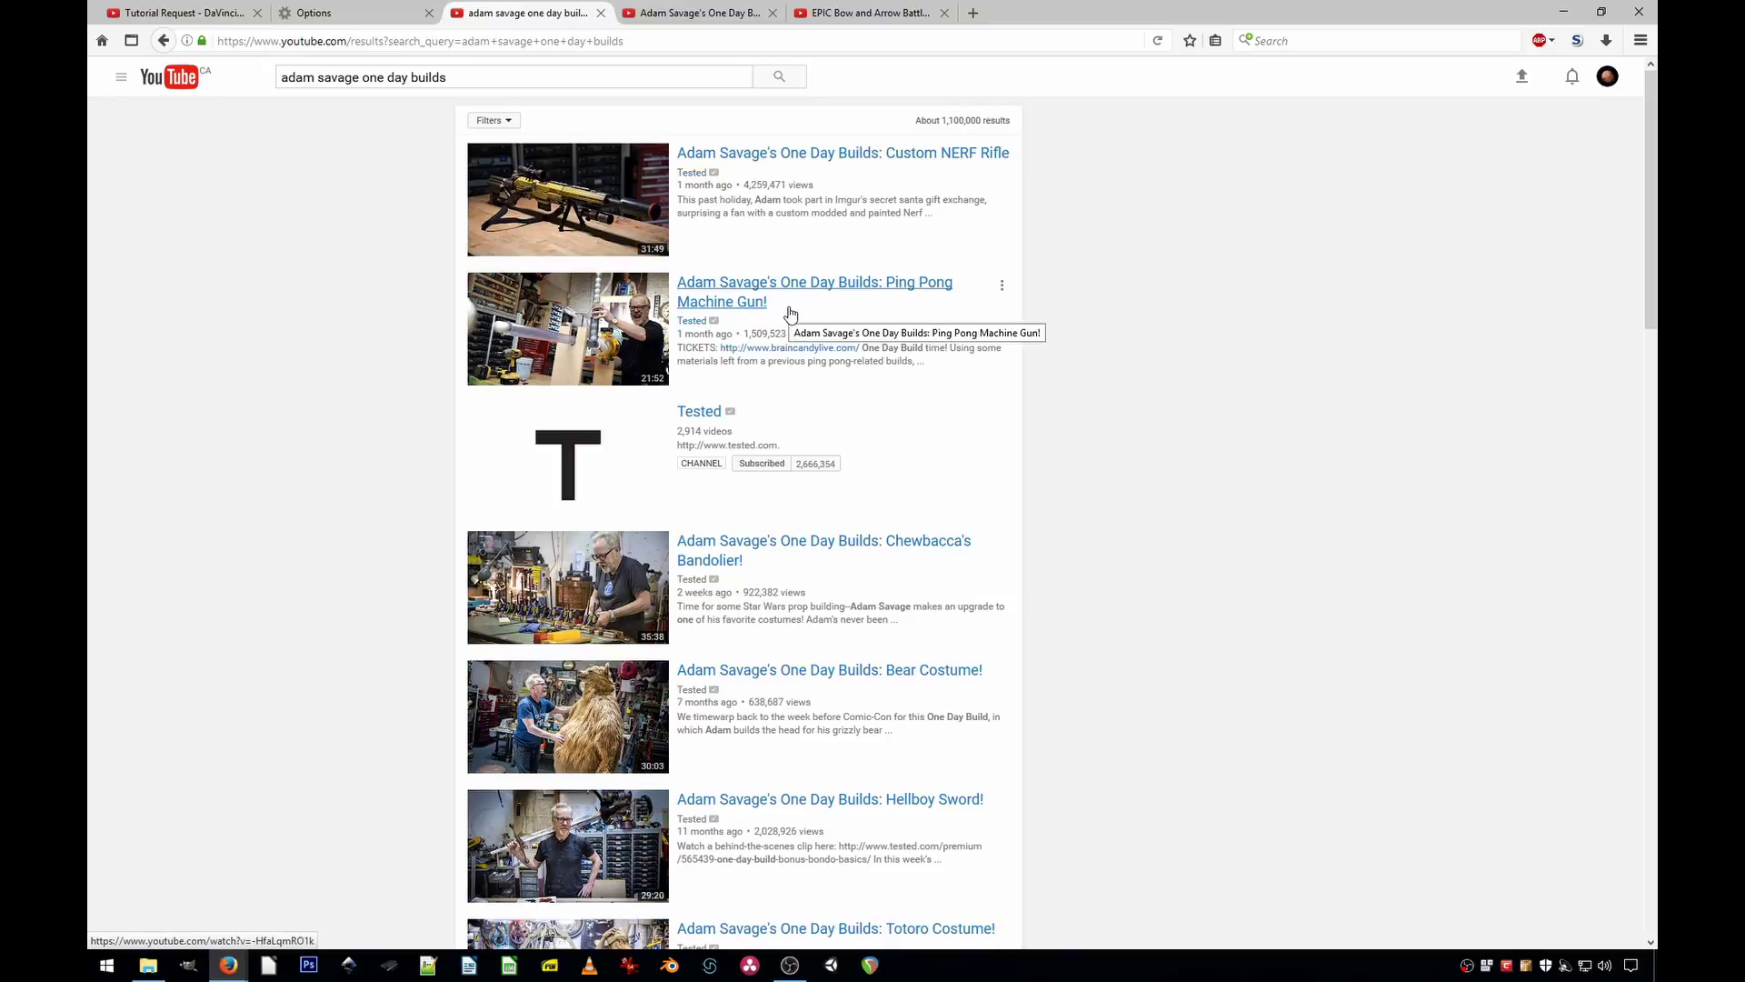
- Switch to the Ping Pong Machine Gun one day build video
left_click(694, 12)
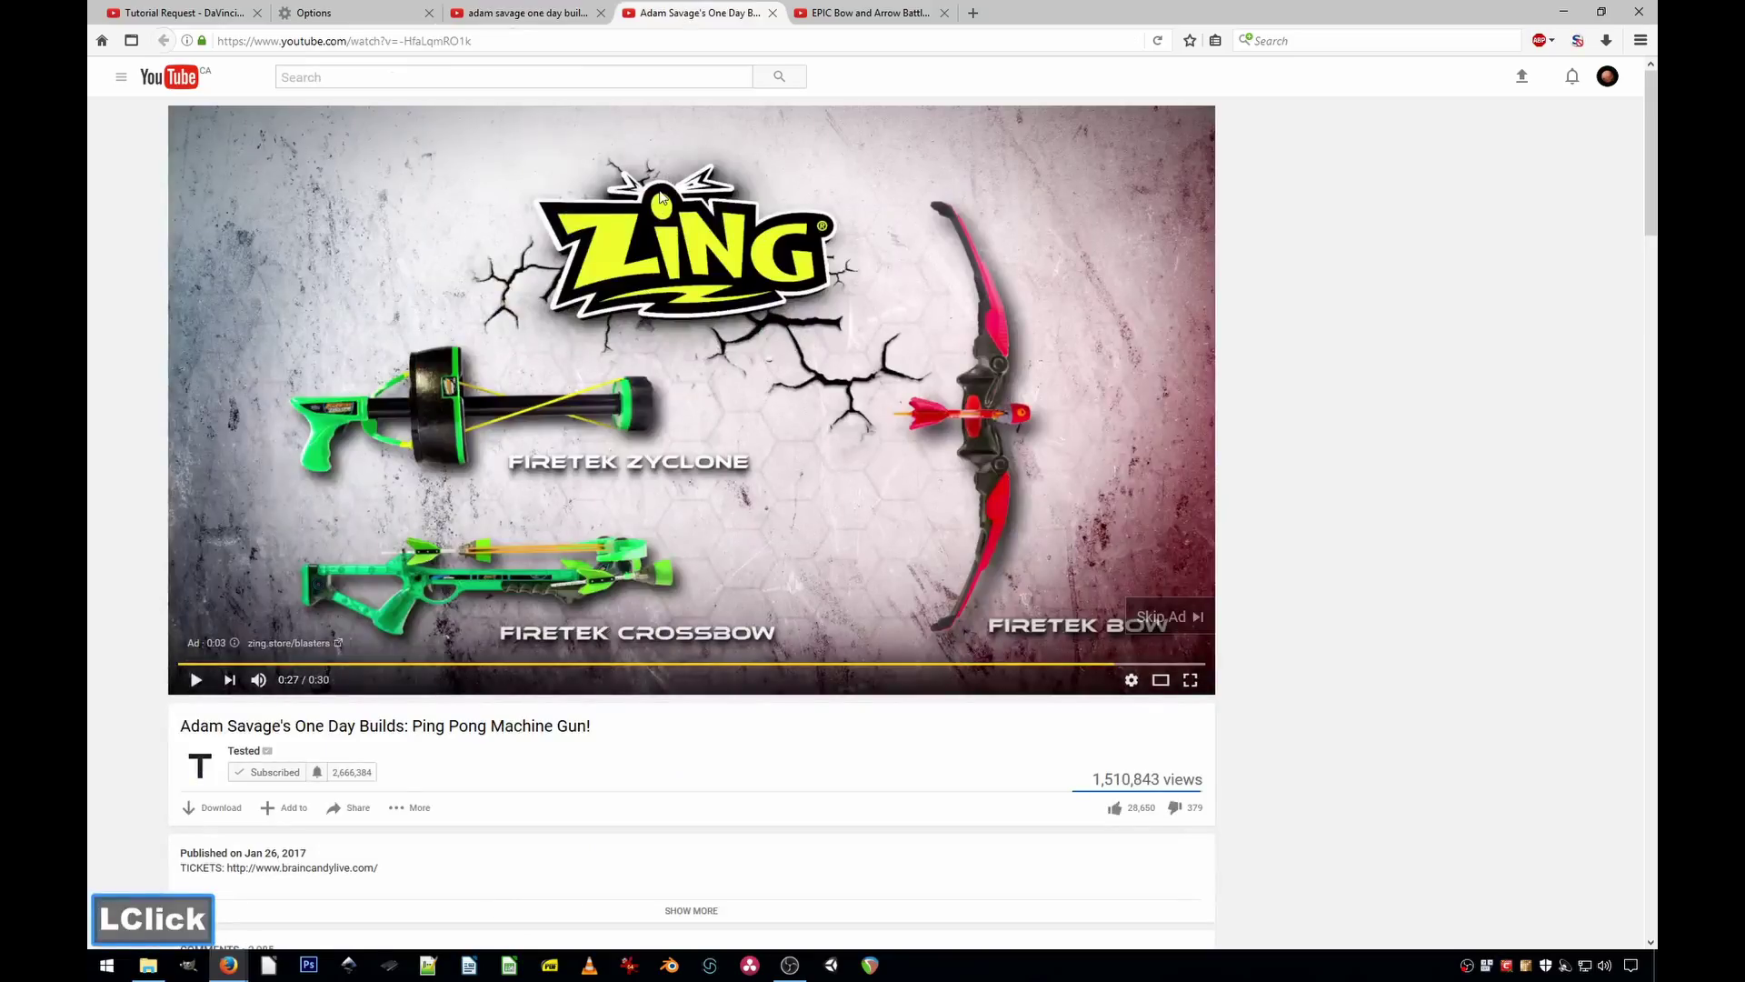
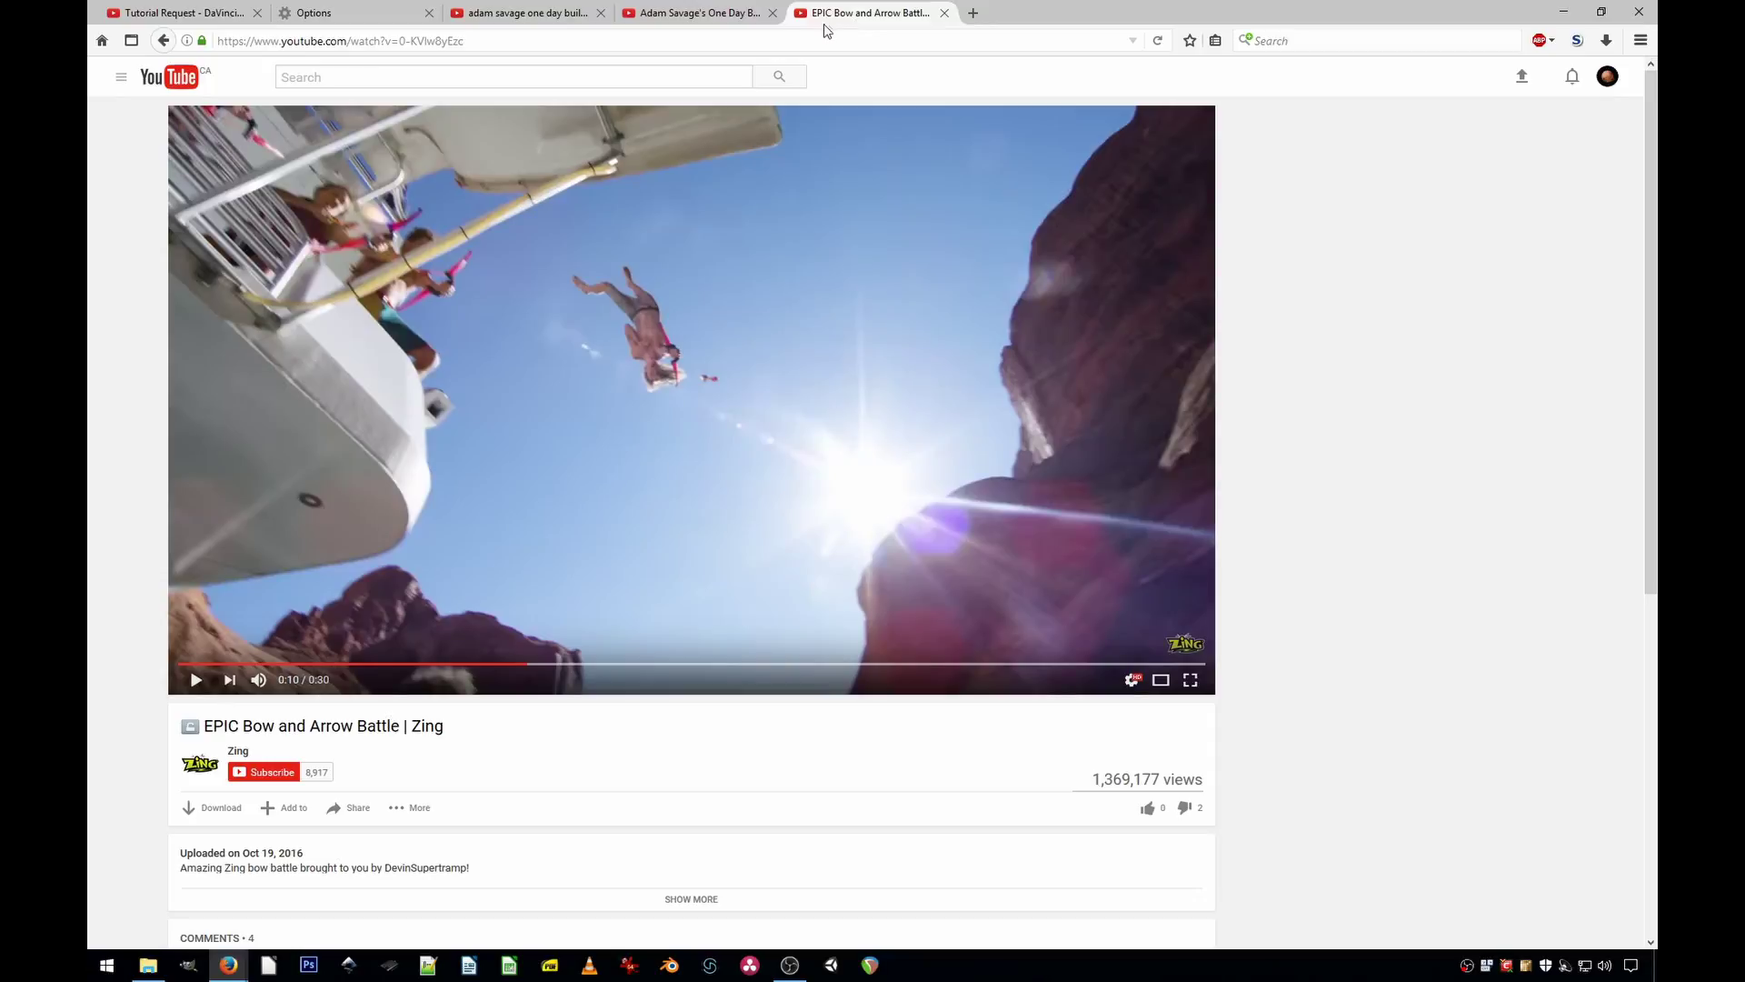
- Return to the Ping Pong Machine Gun video showing its playback stats
left_click(719, 23)
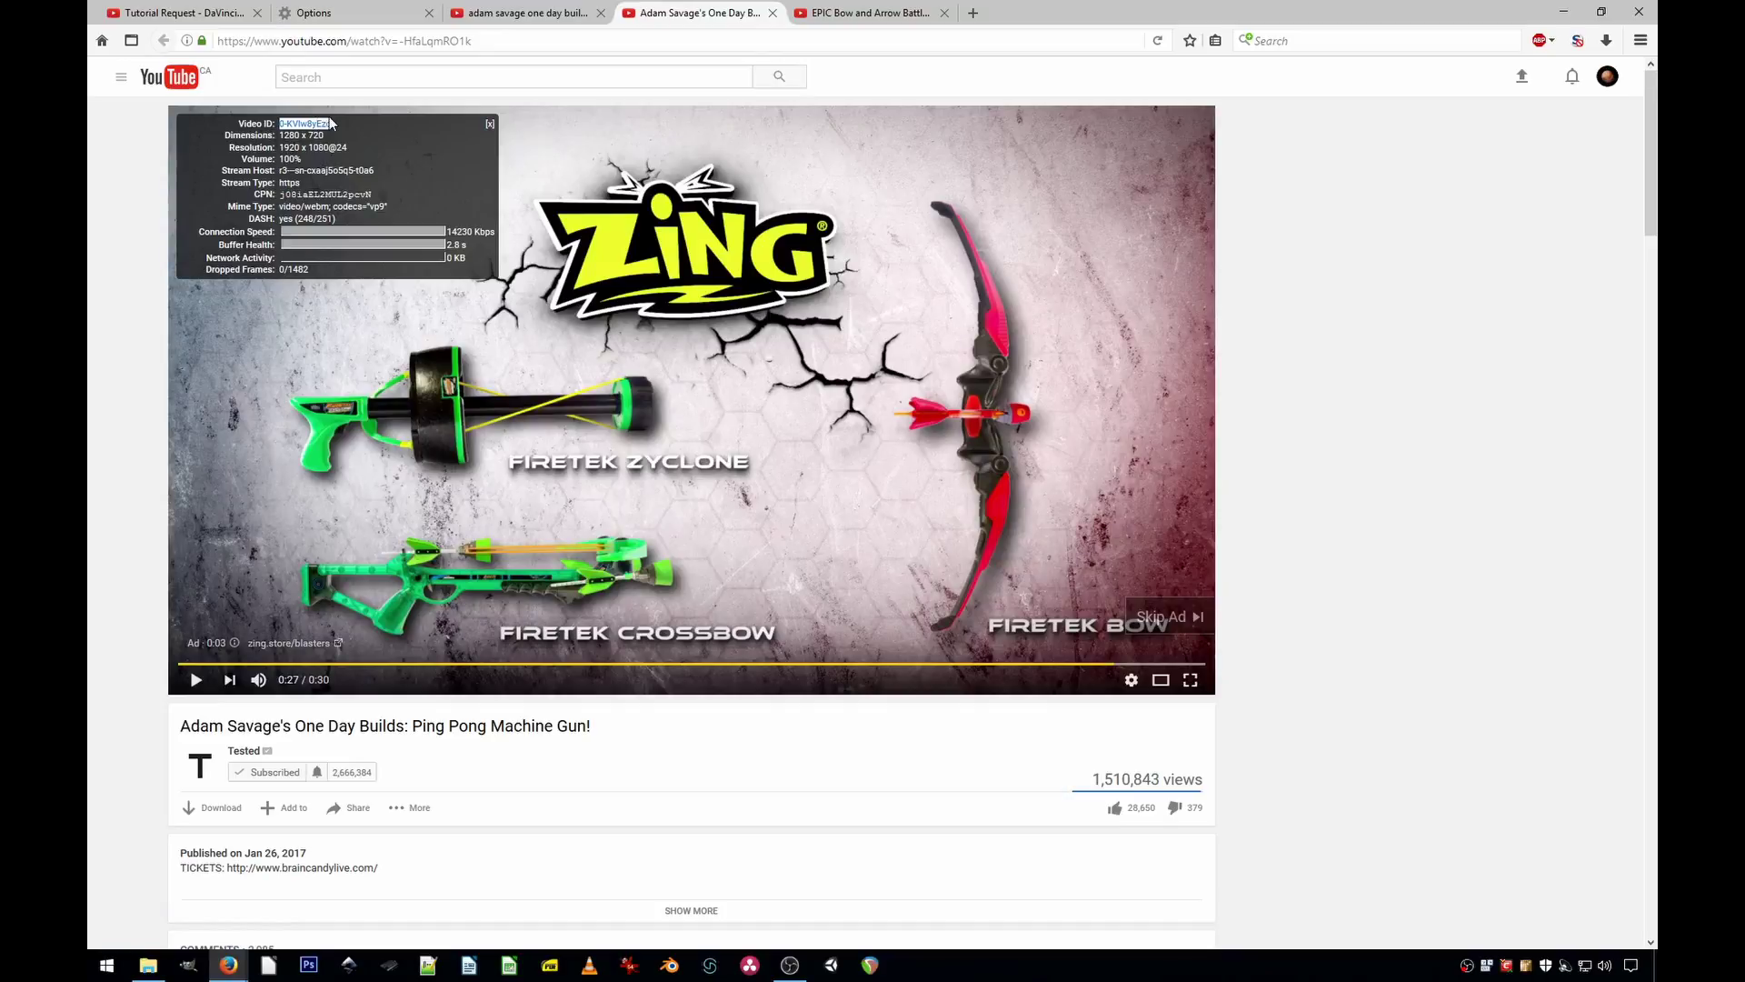
- Copy the ad's video ID 0-KVlw8yEzc and paste it into YouTube's search field
right_click(1157, 618)
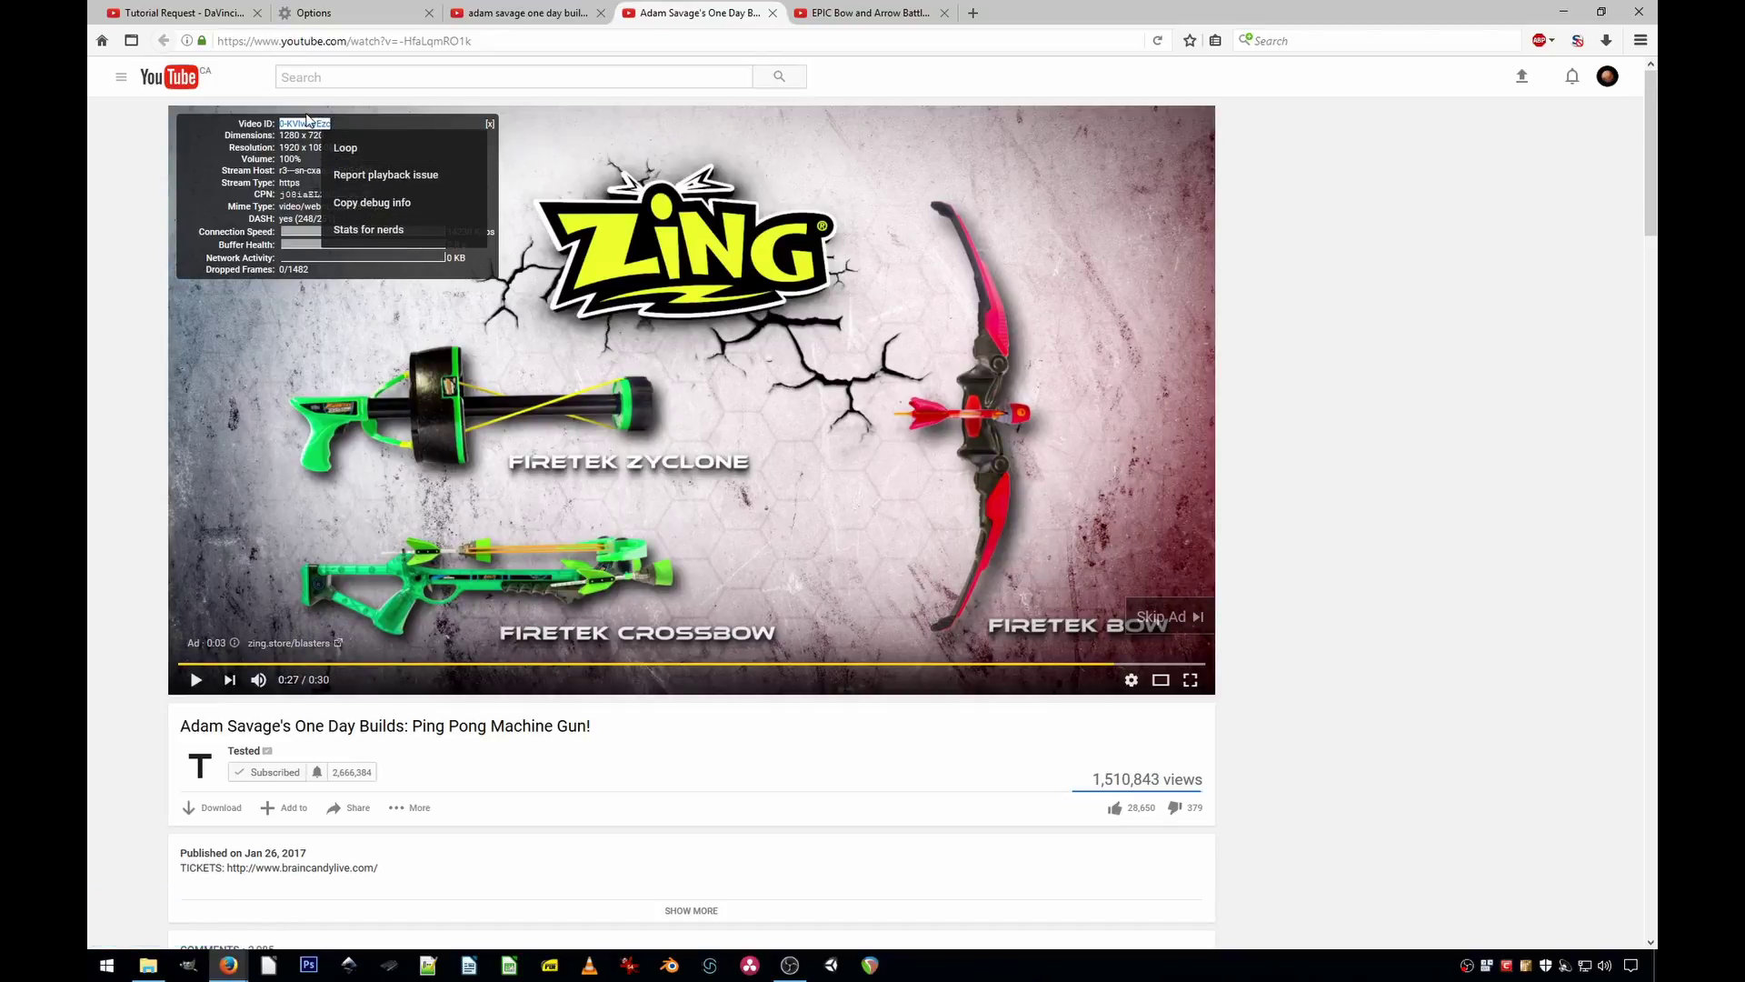
right_click(140, 132)
left_click(153, 138)
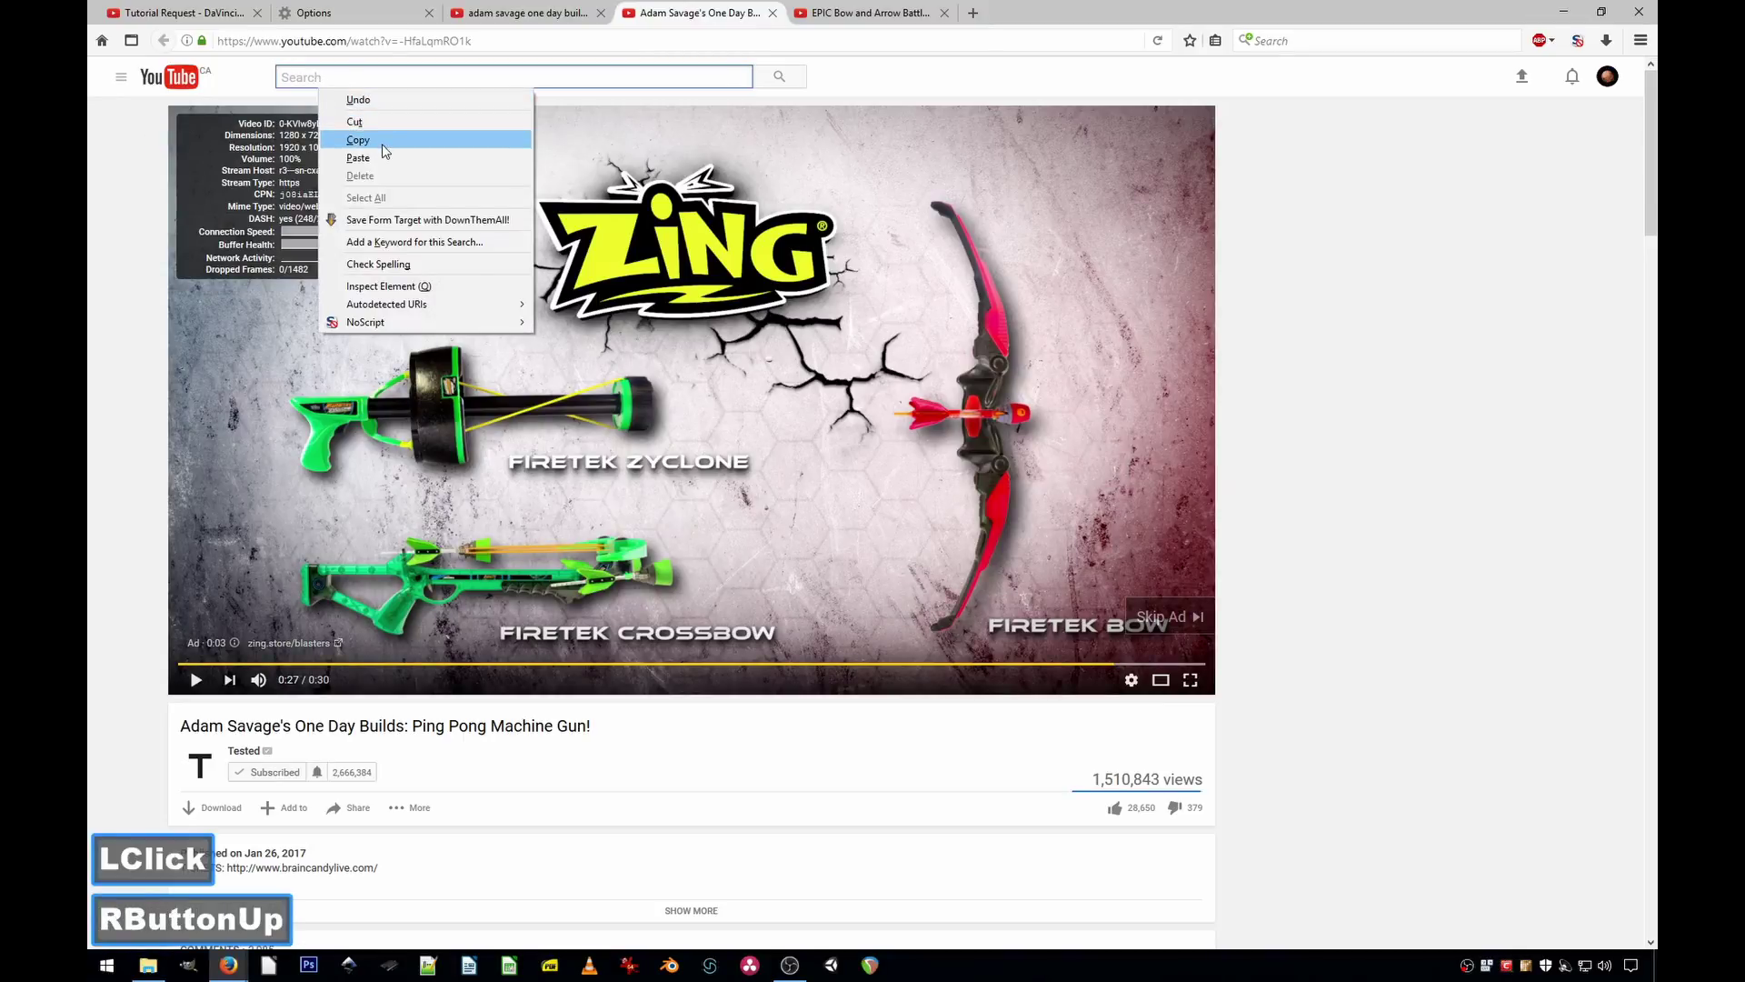
left_click(394, 159)
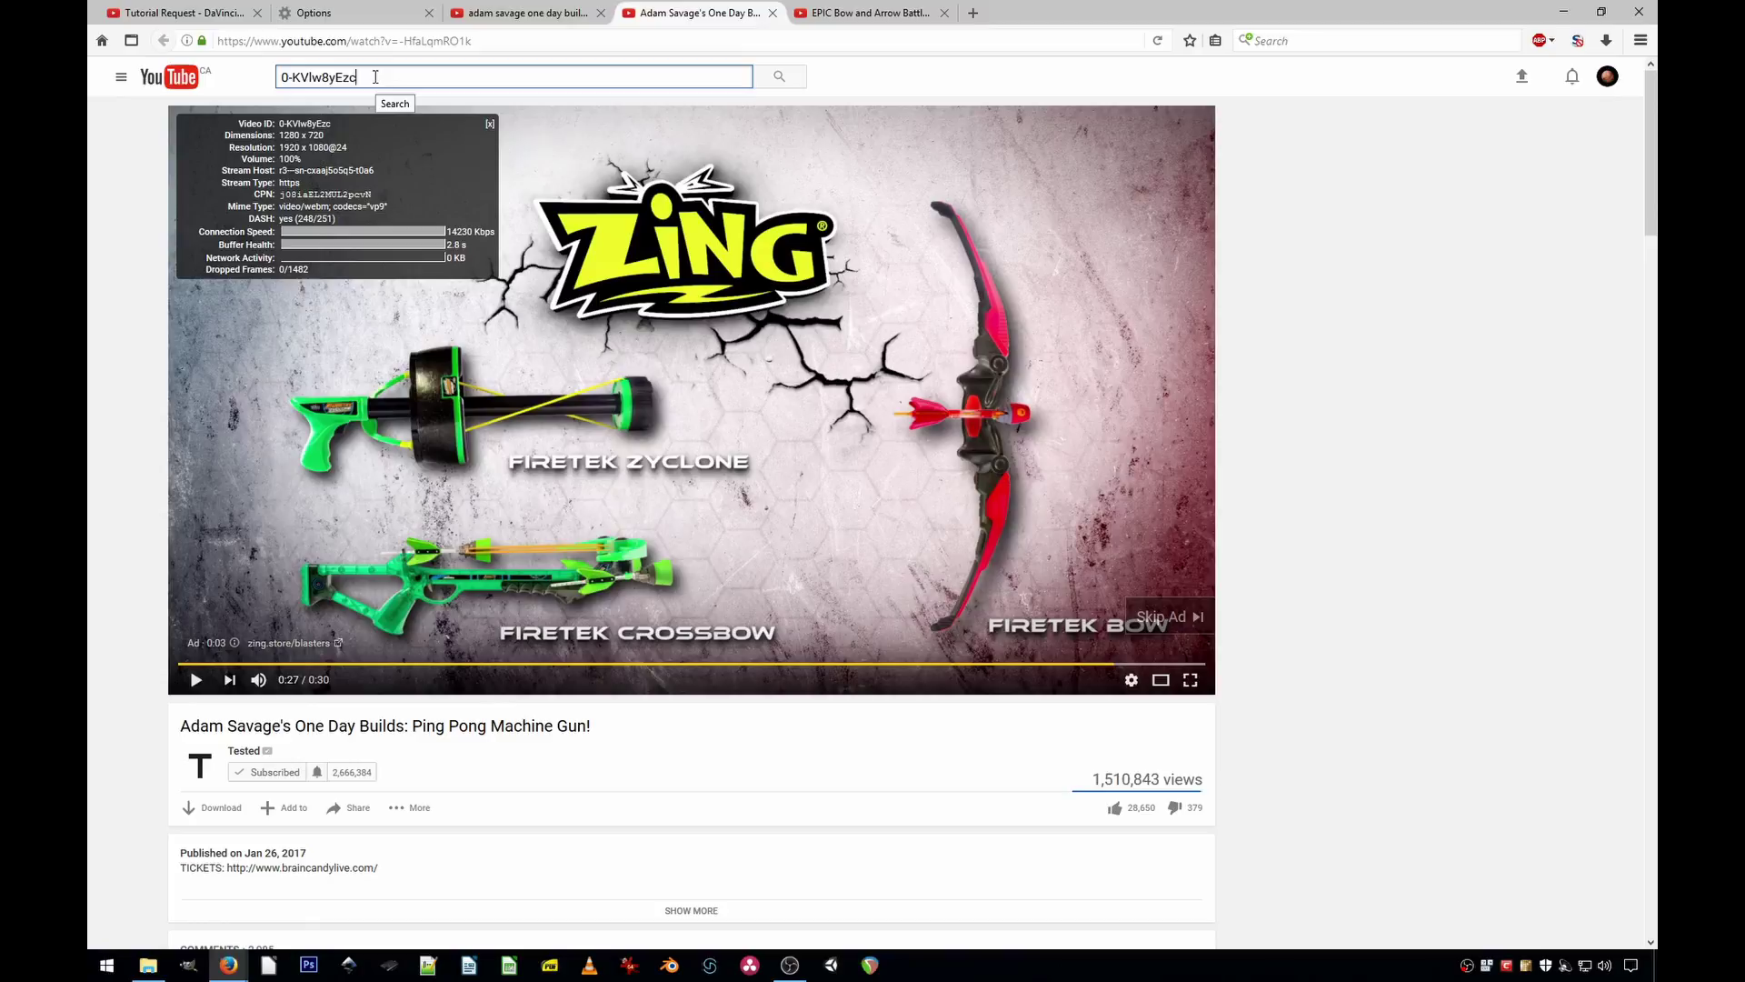
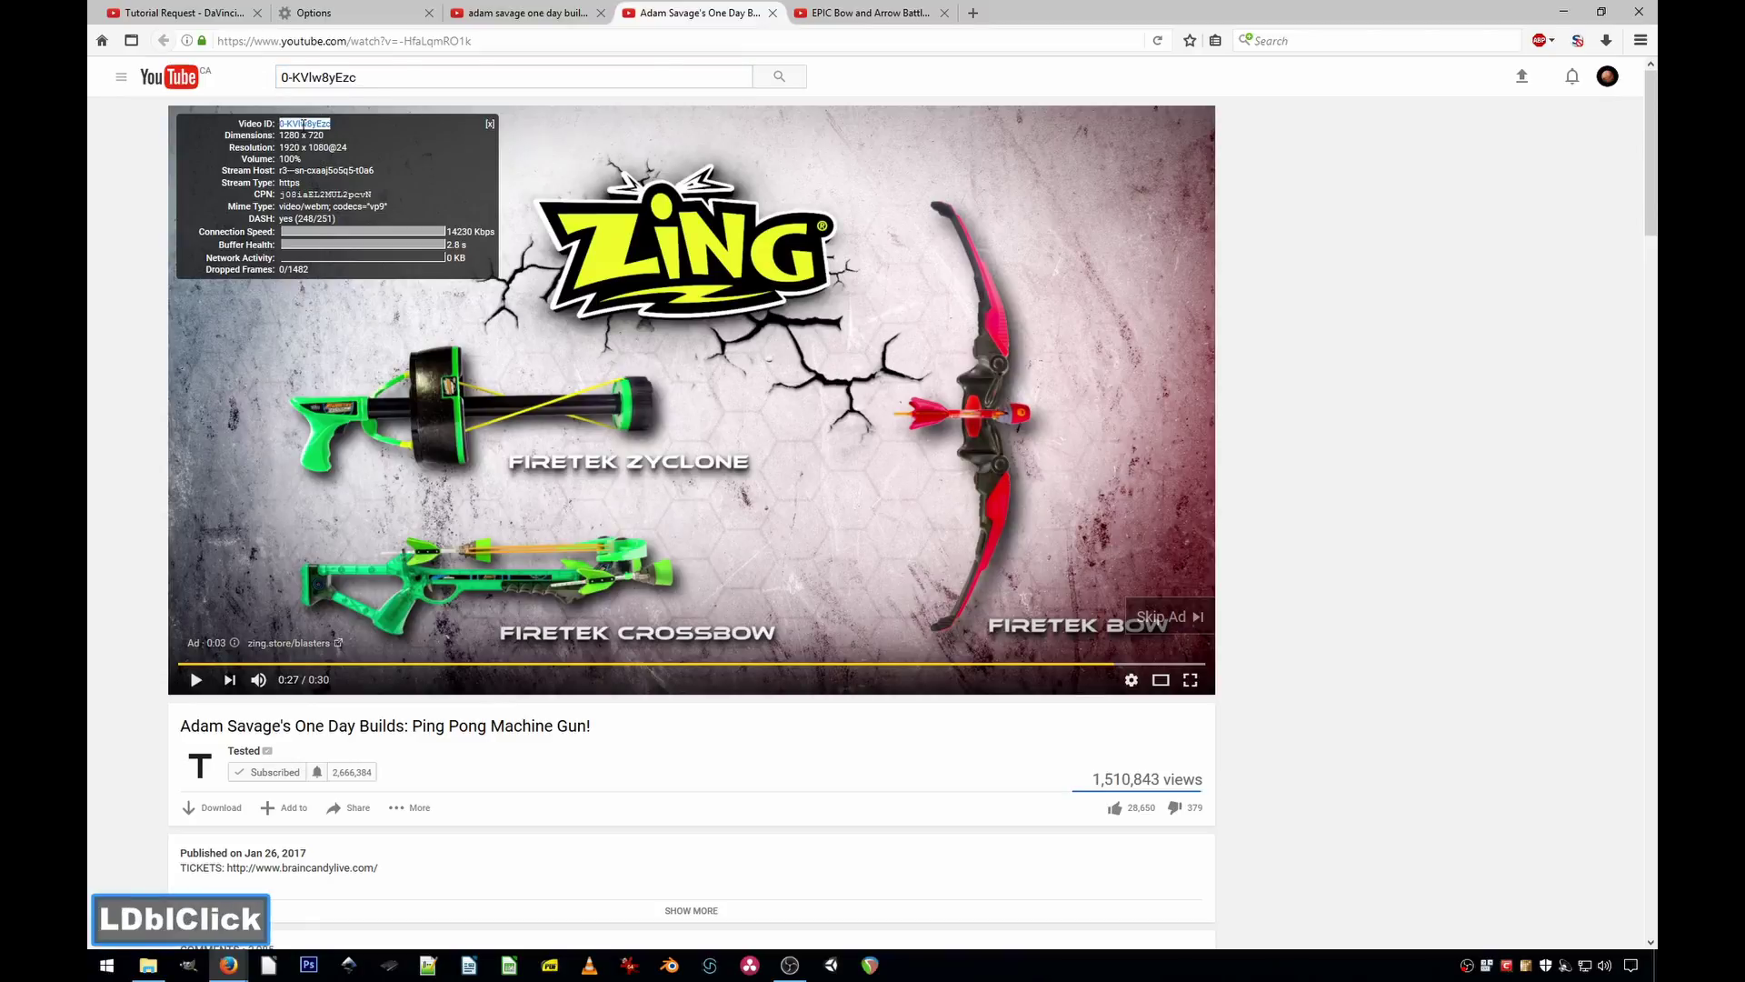
key("ctrl+c")
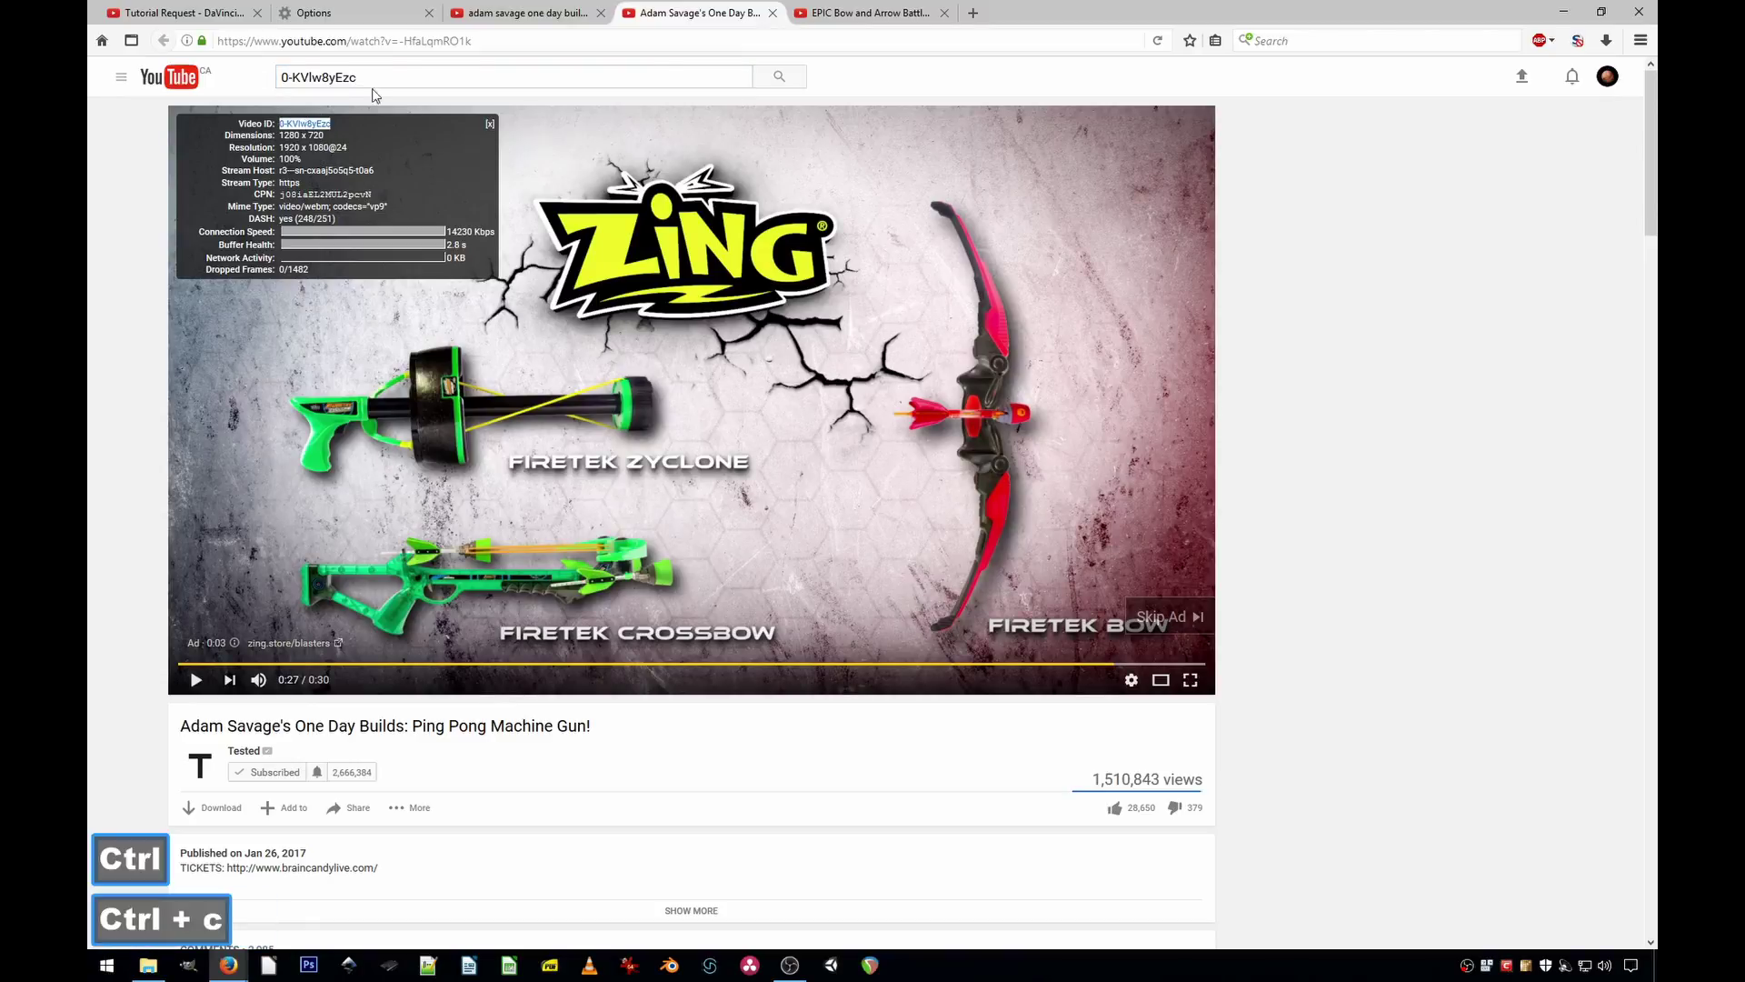
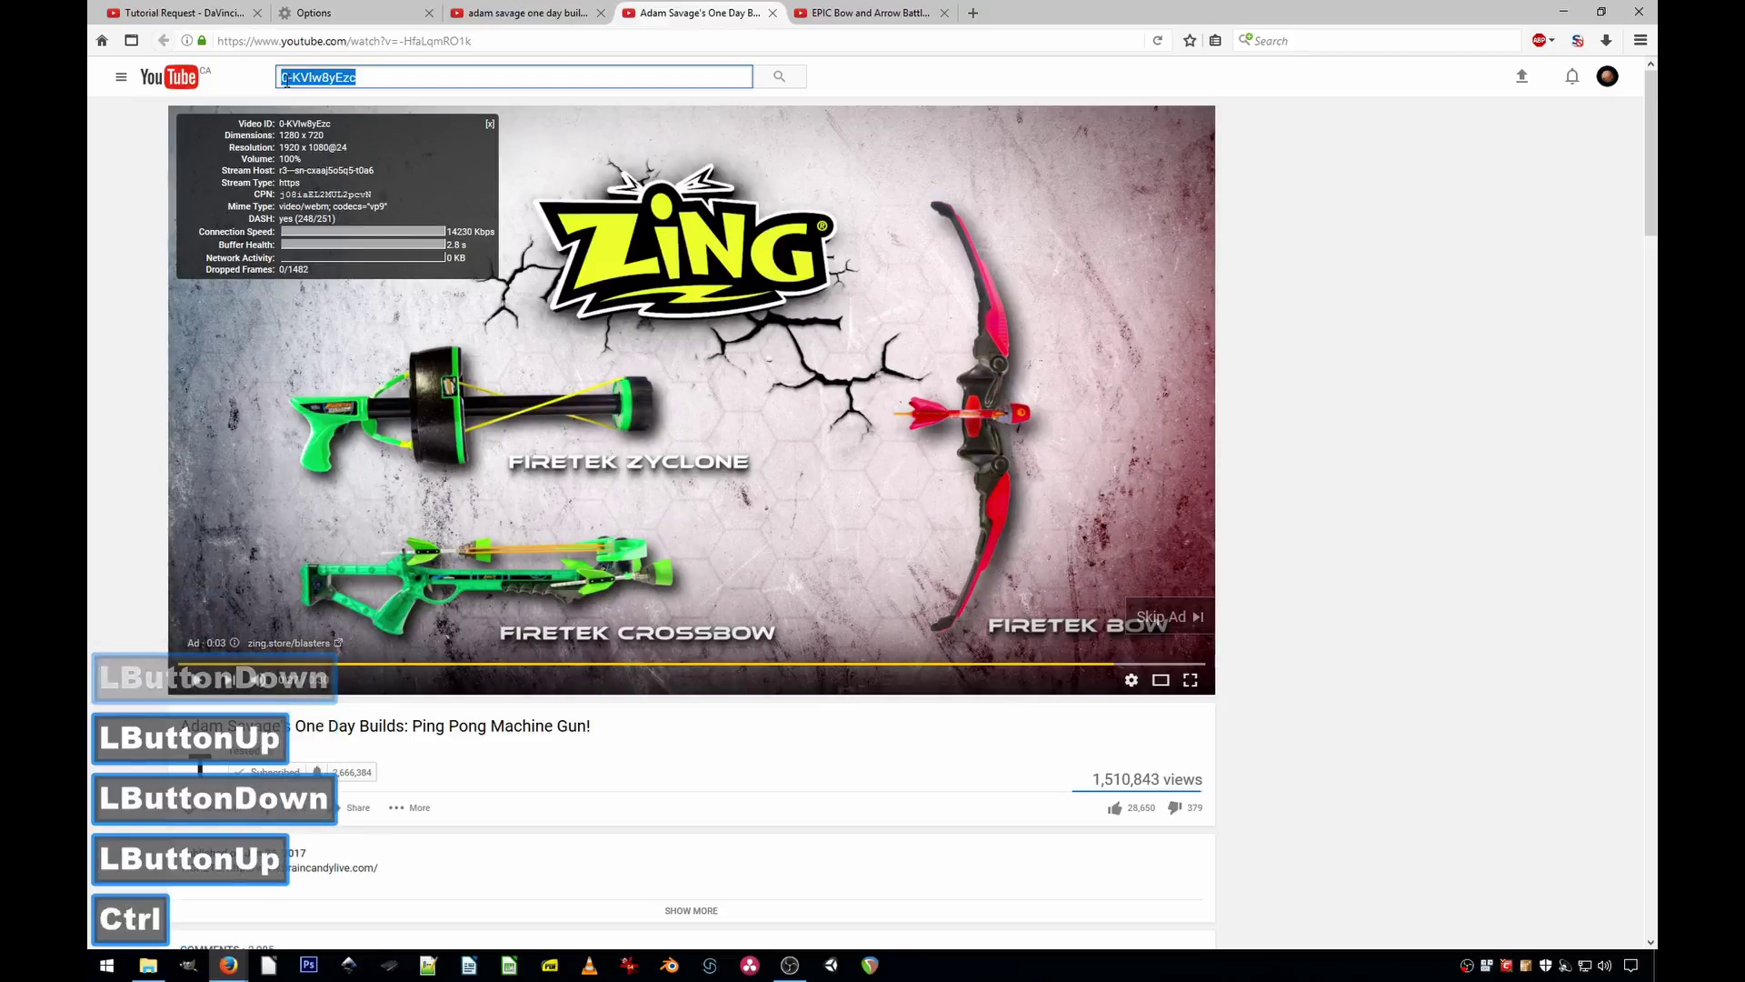
key("ctrl+v")
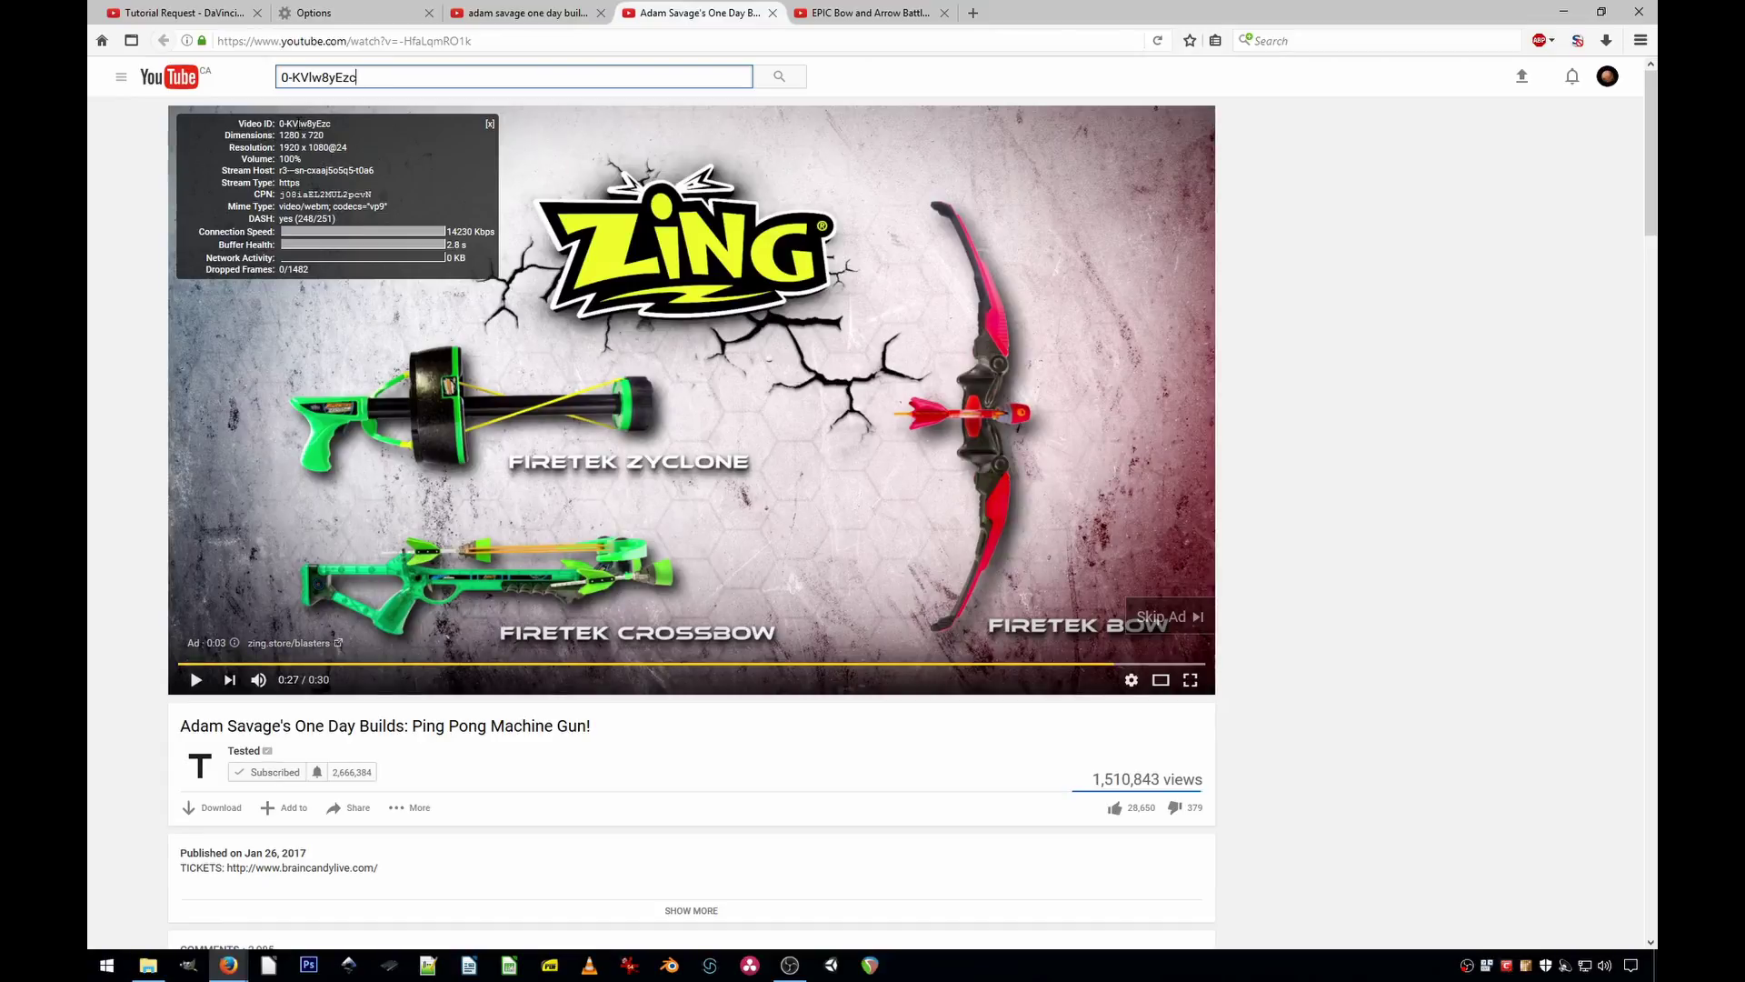
- Via SettingSanity's Content preferences, disallow scripts from disabling or replacing context menus
key("ctrl+shift+a")
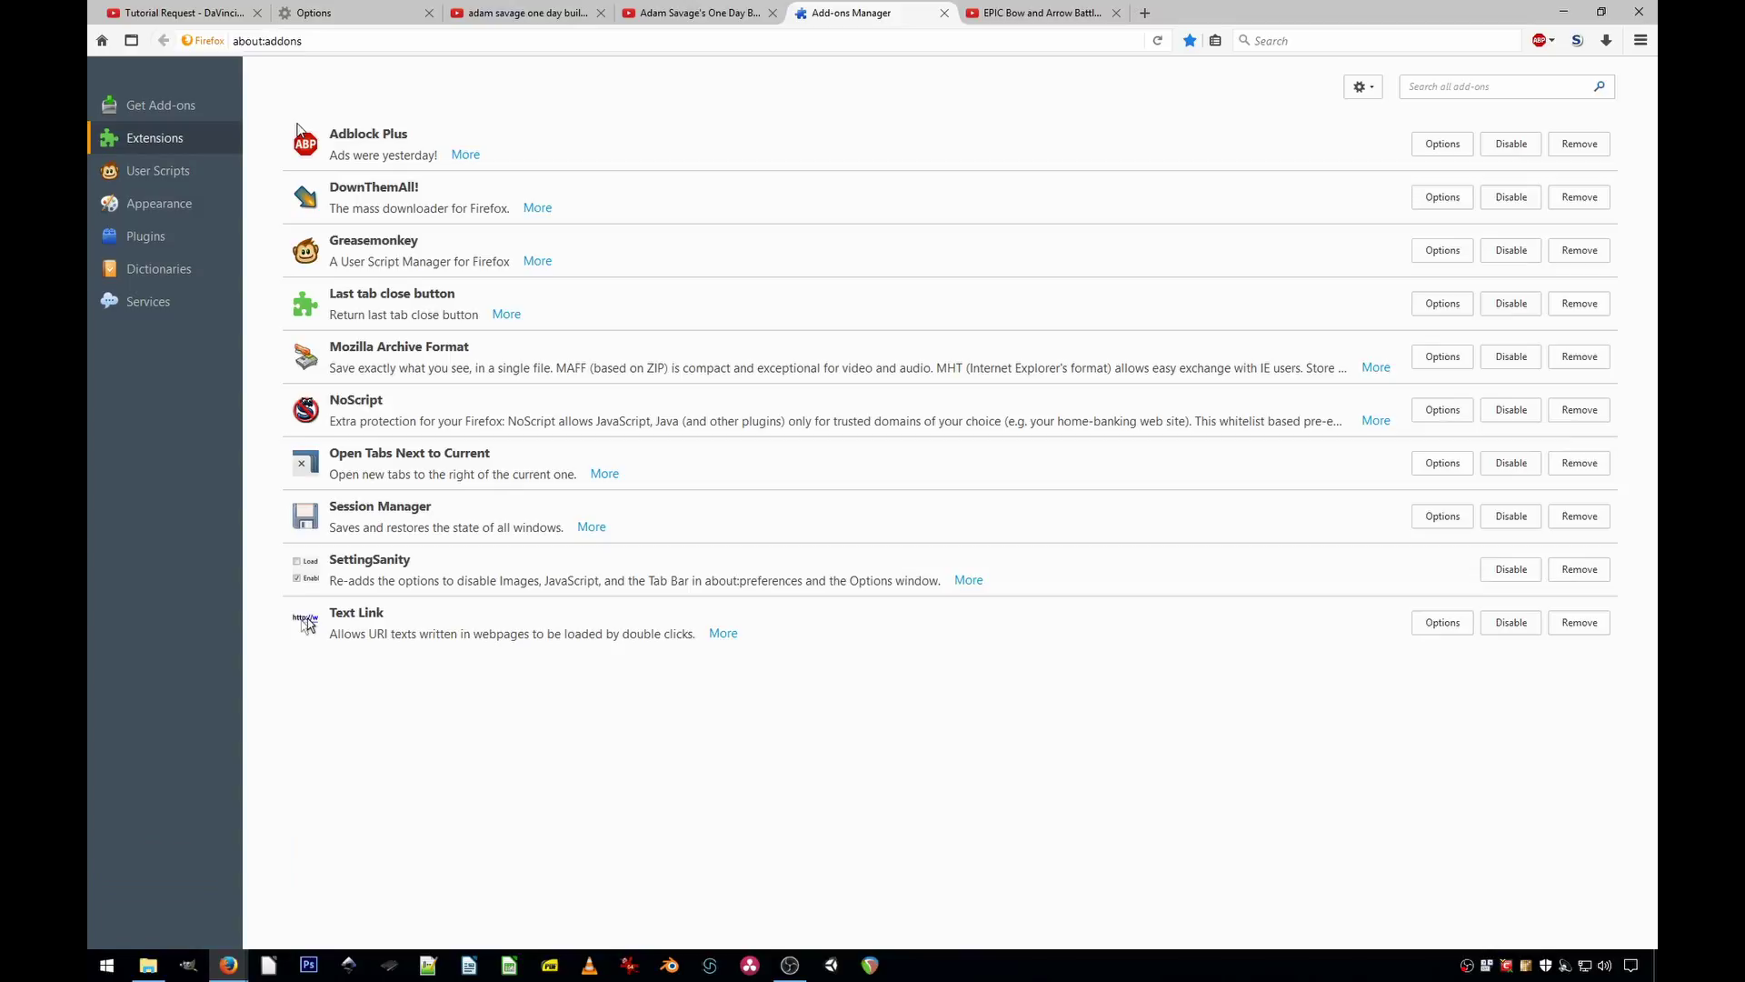
left_click(320, 621)
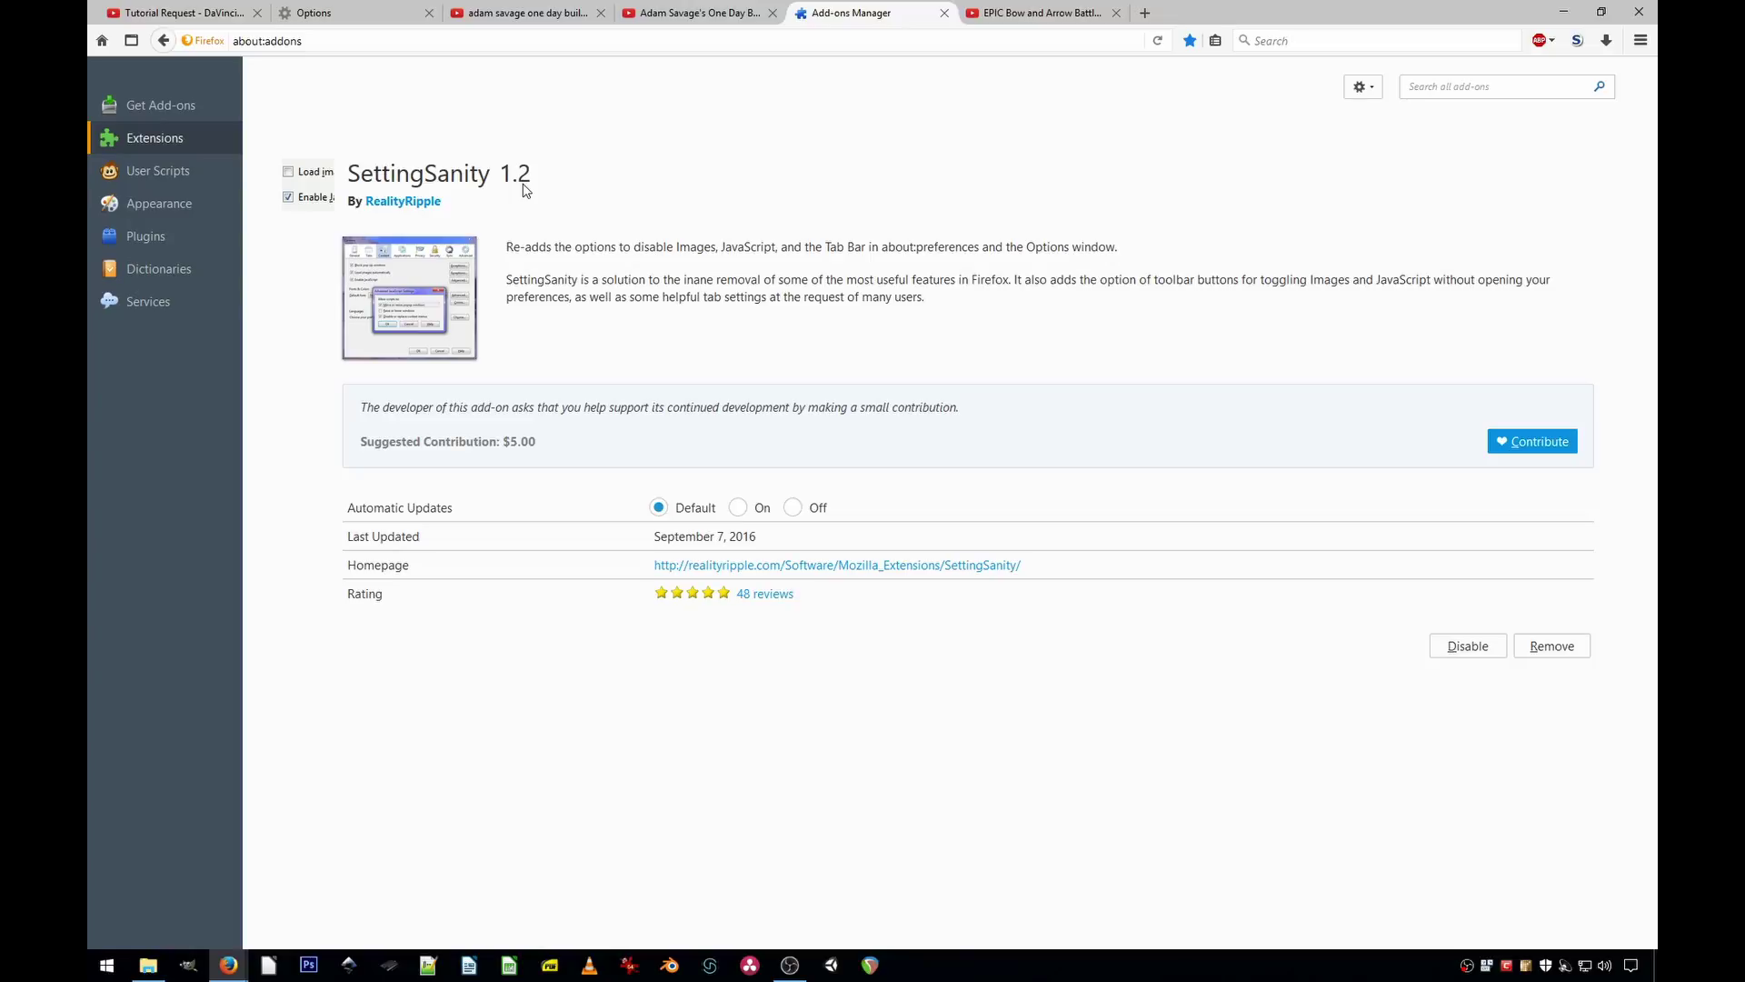
left_click(354, 19)
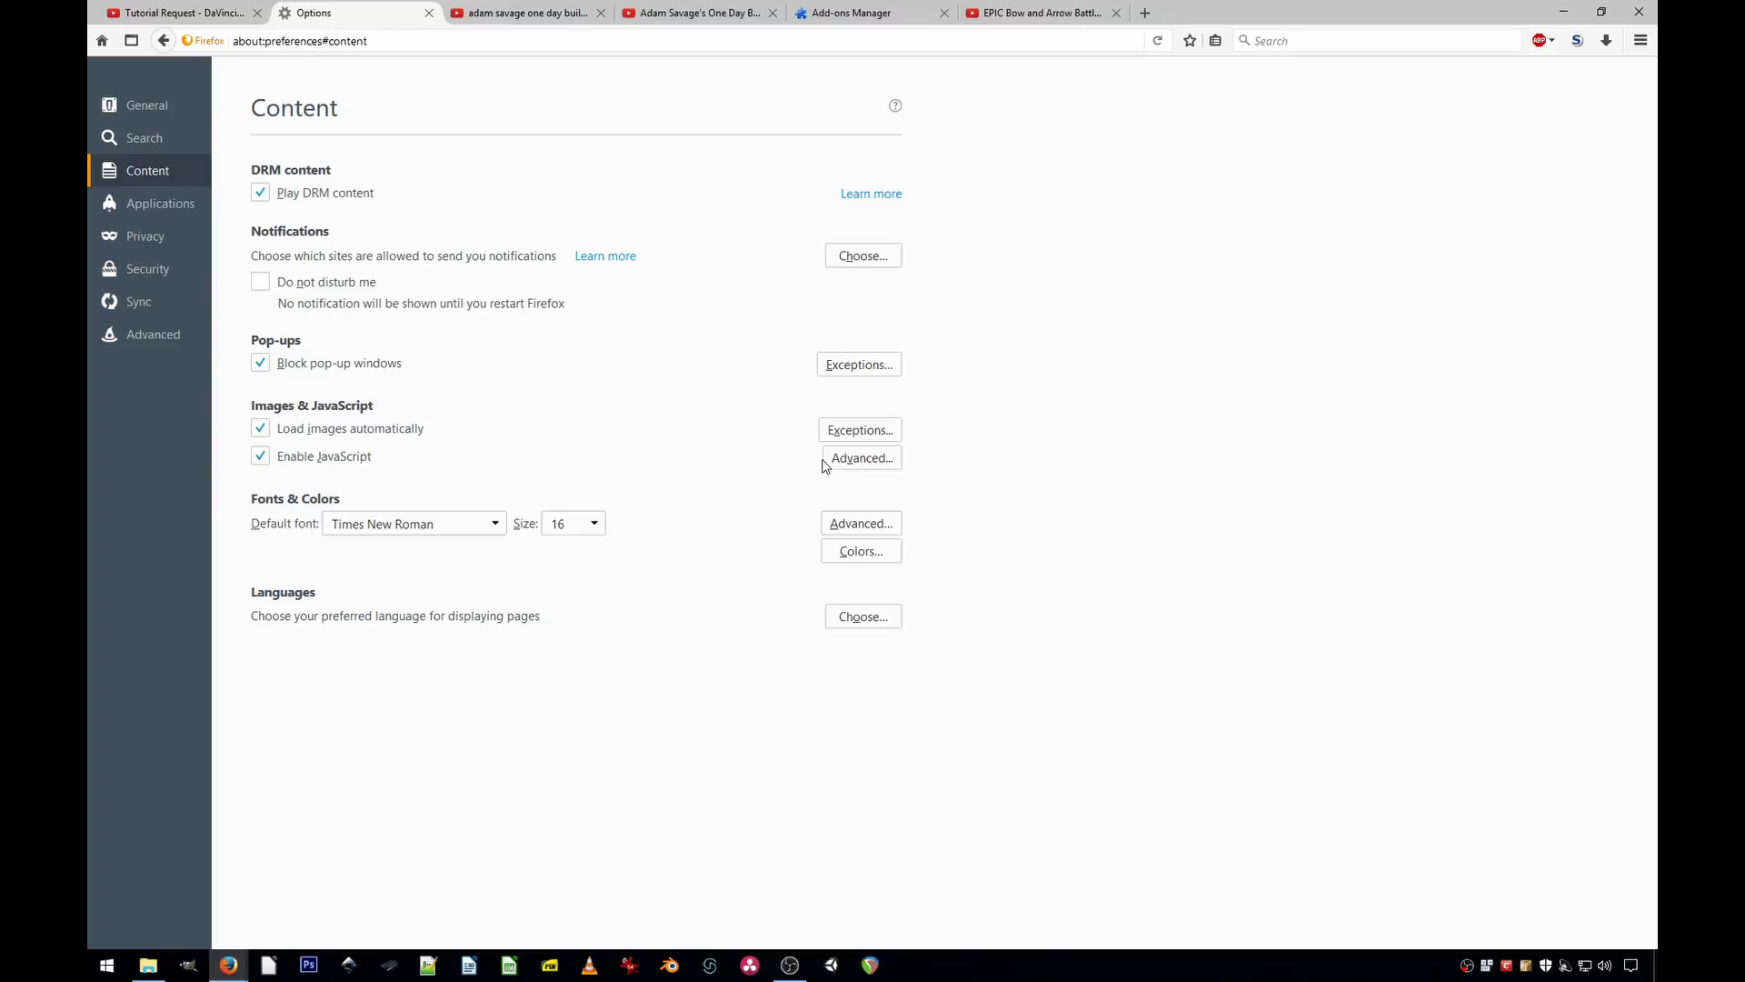
left_click(877, 468)
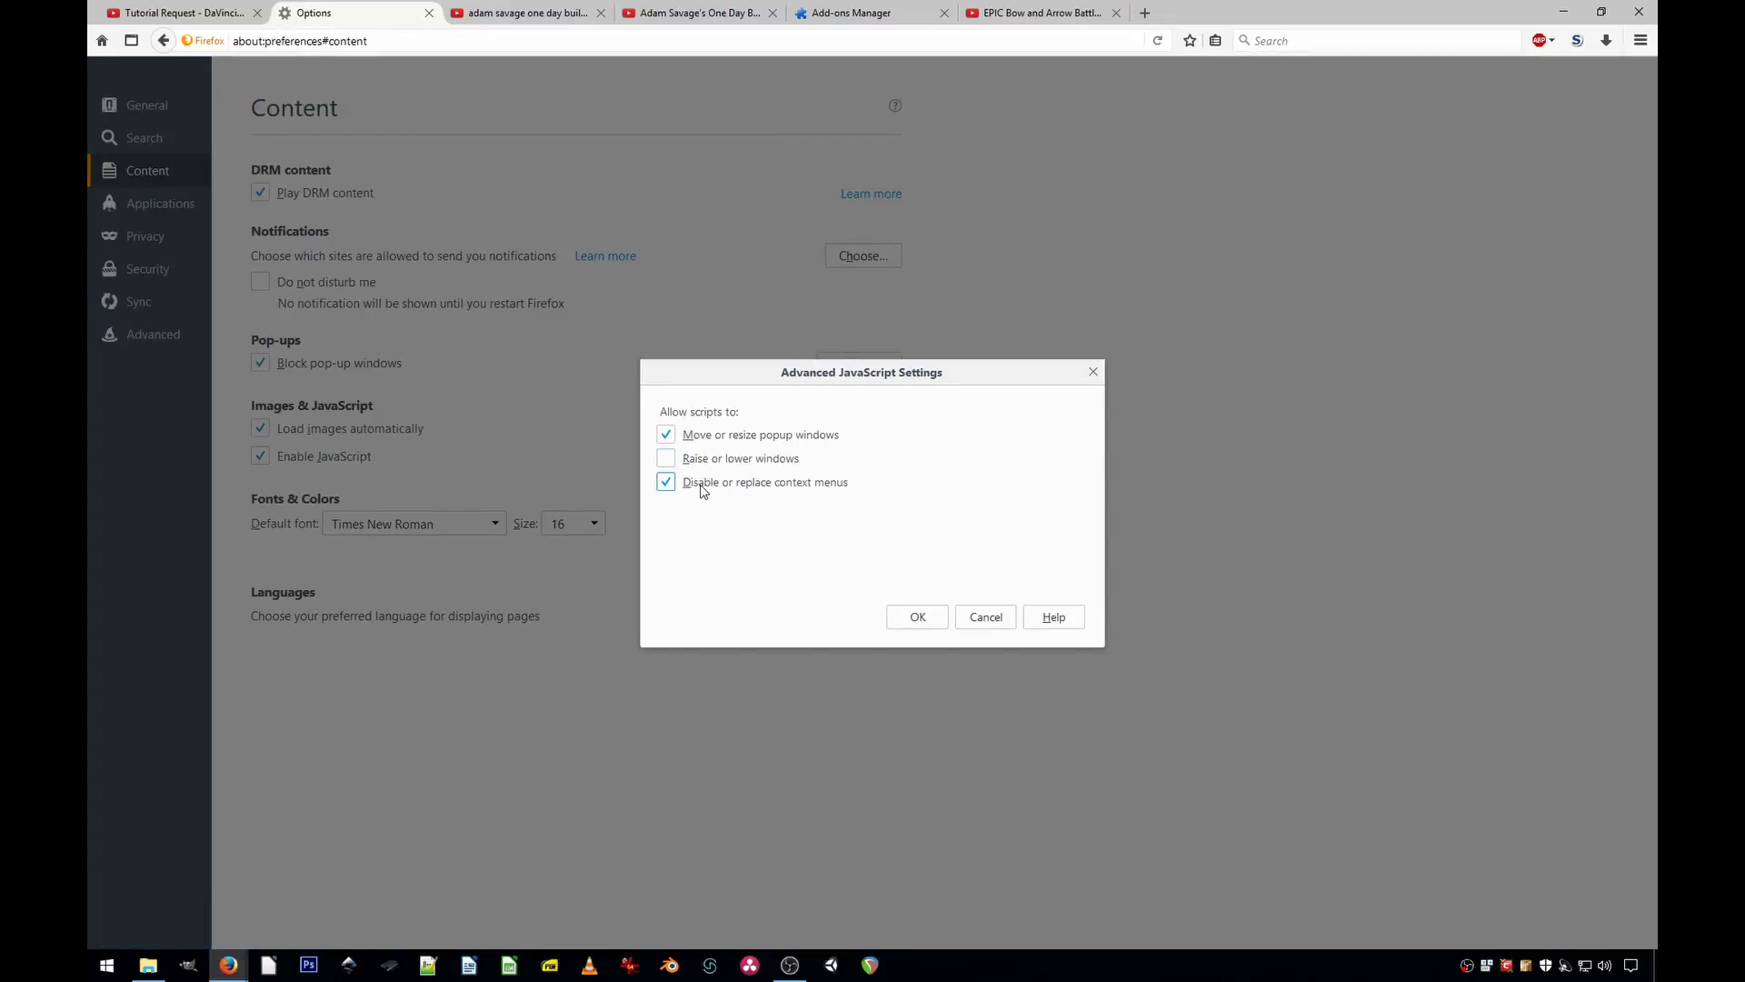
left_click(796, 497)
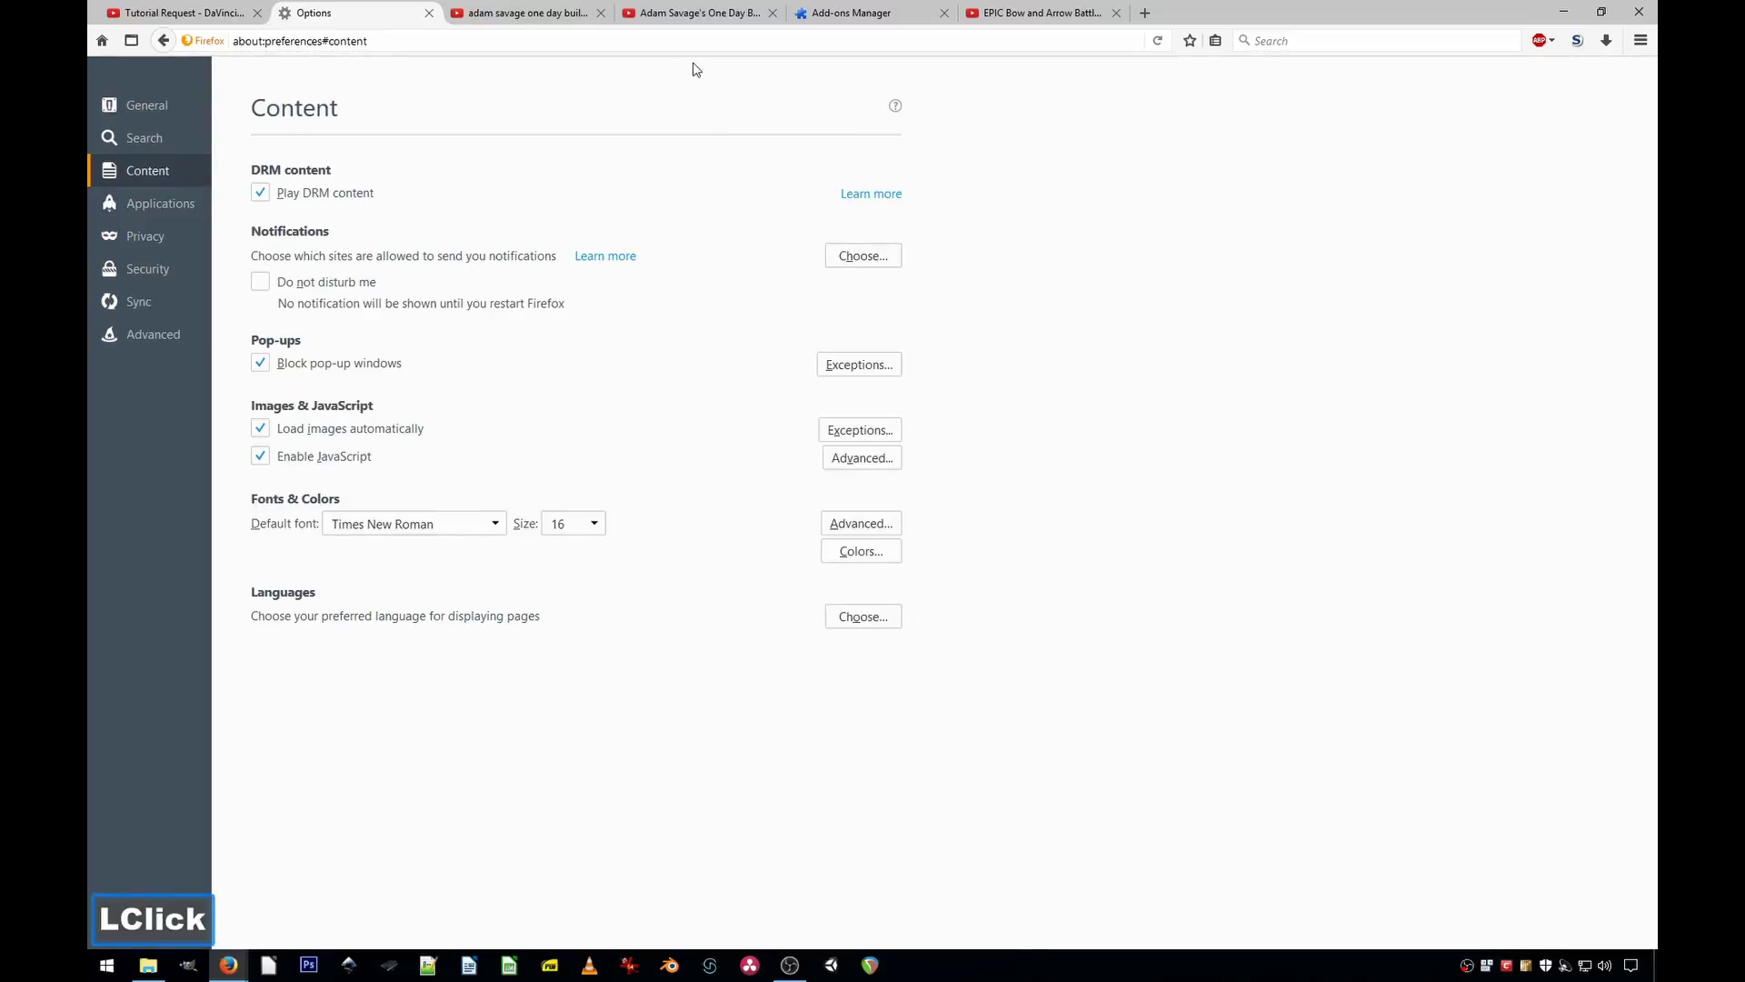
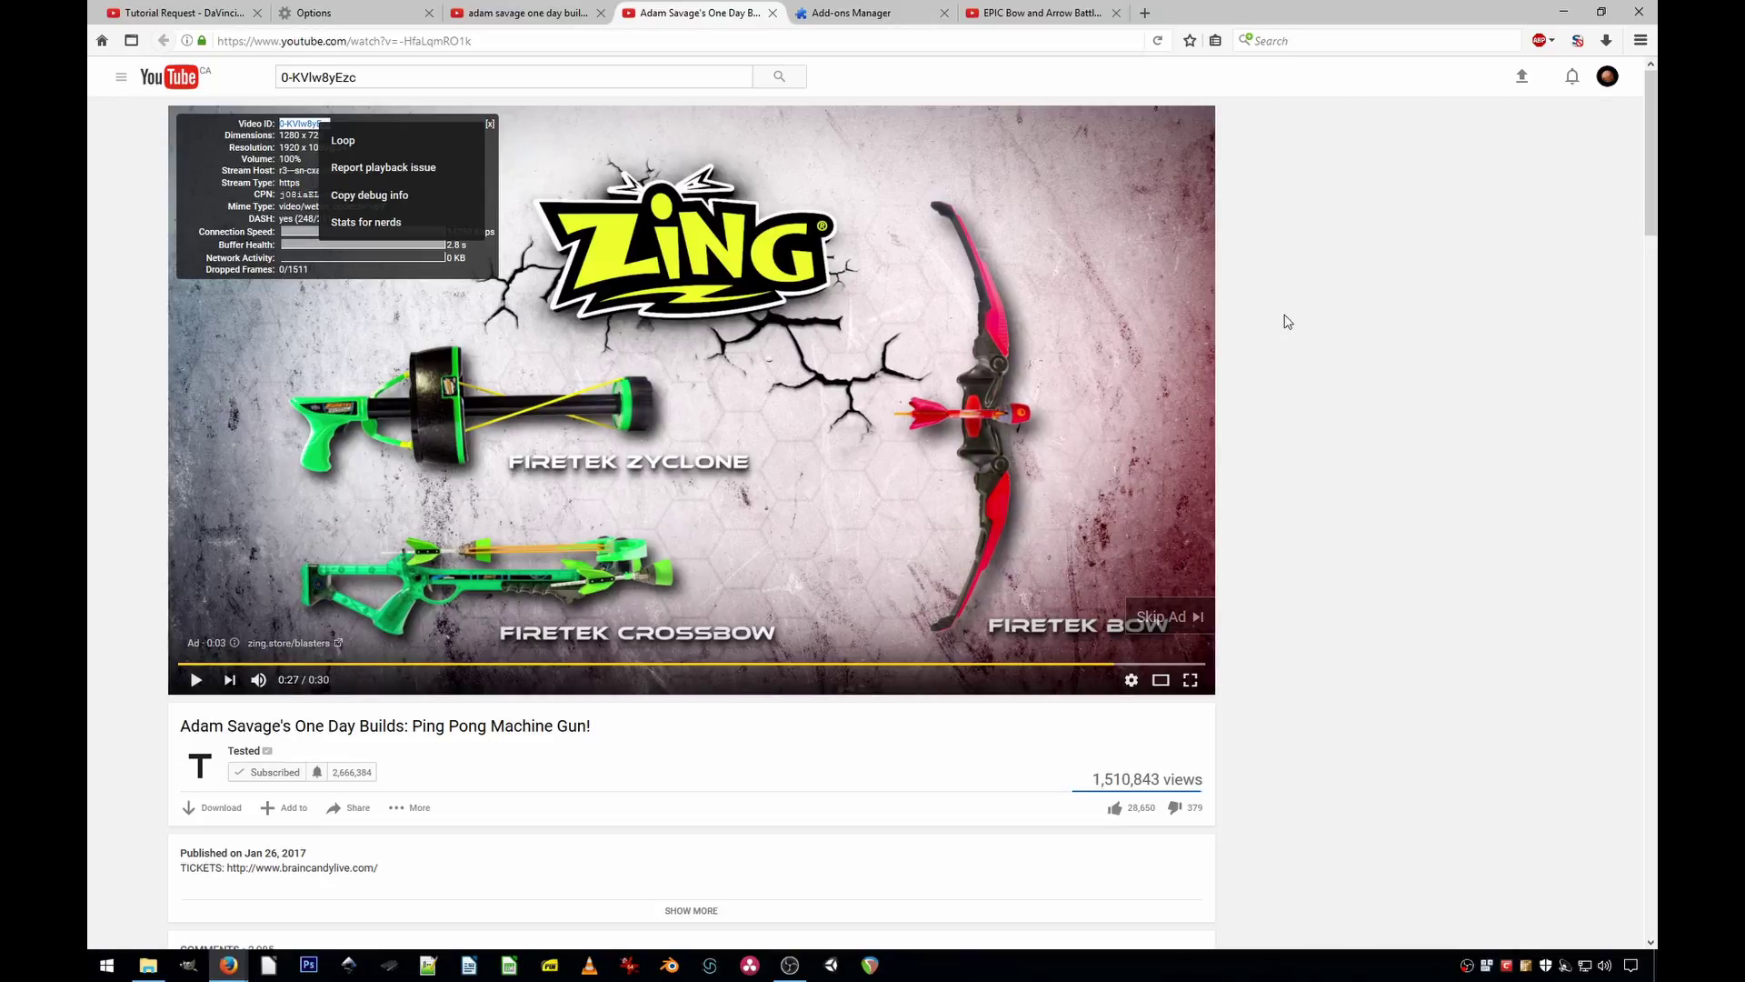
- Verify right-clicking beside the YouTube player shows Firefox's own context menu
right_click(1286, 315)
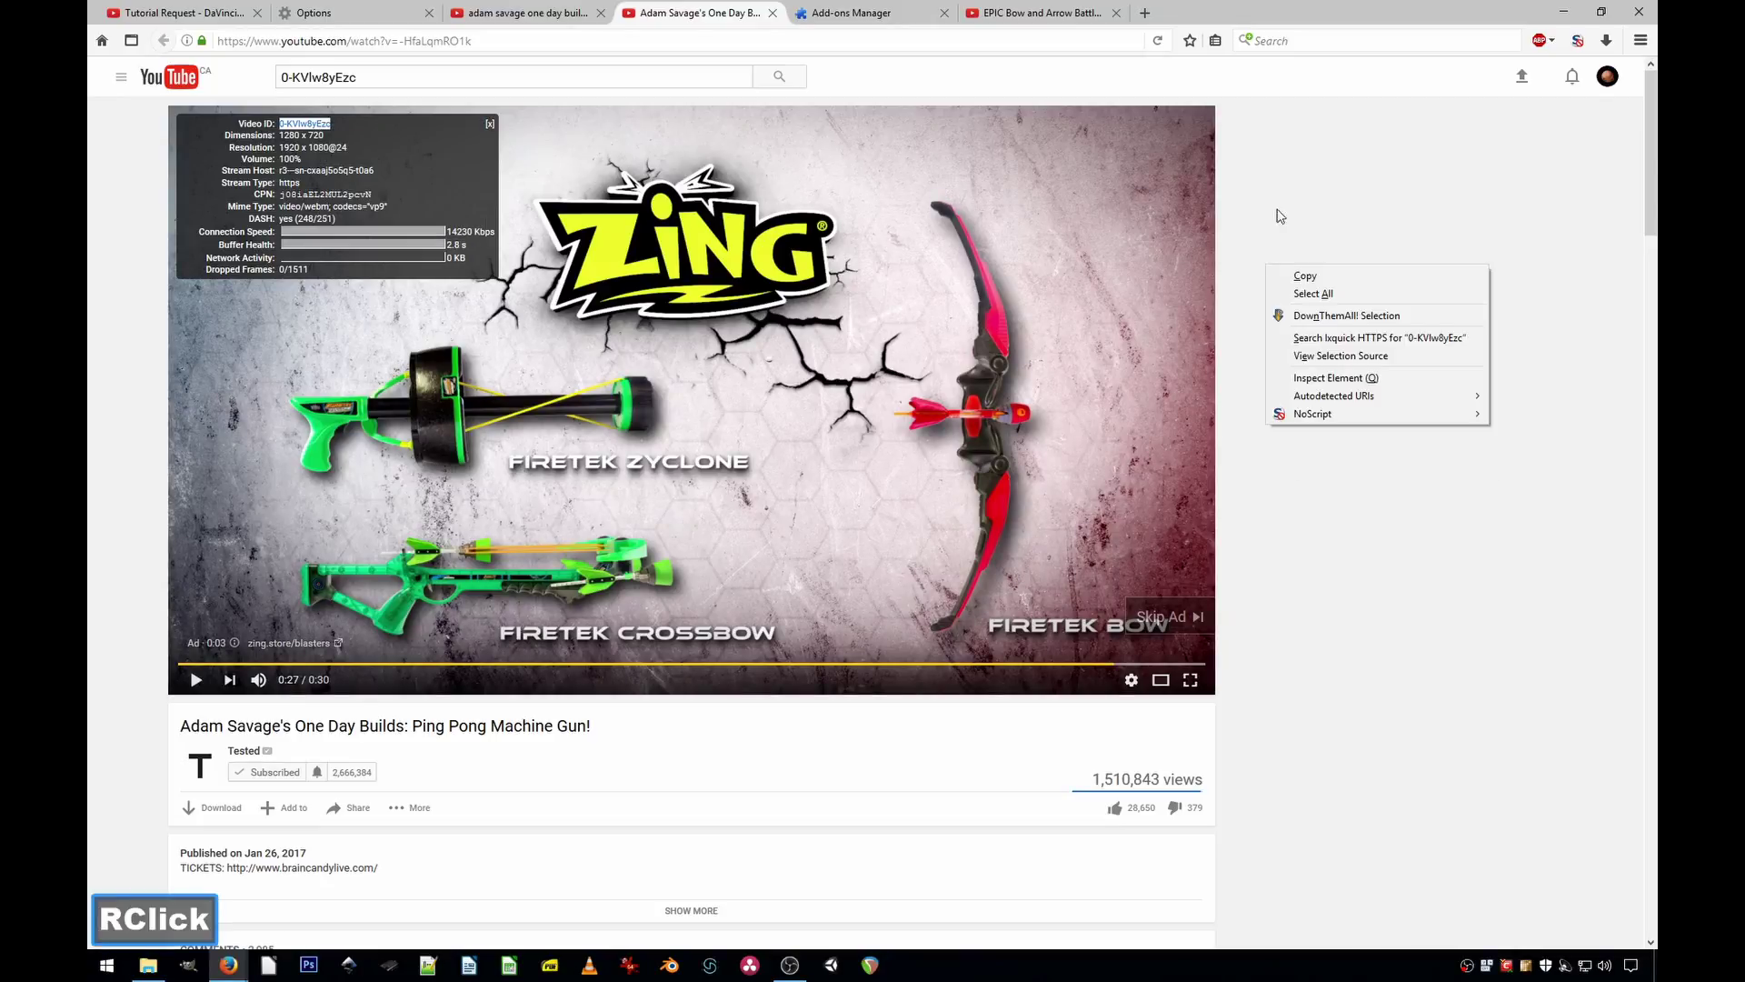